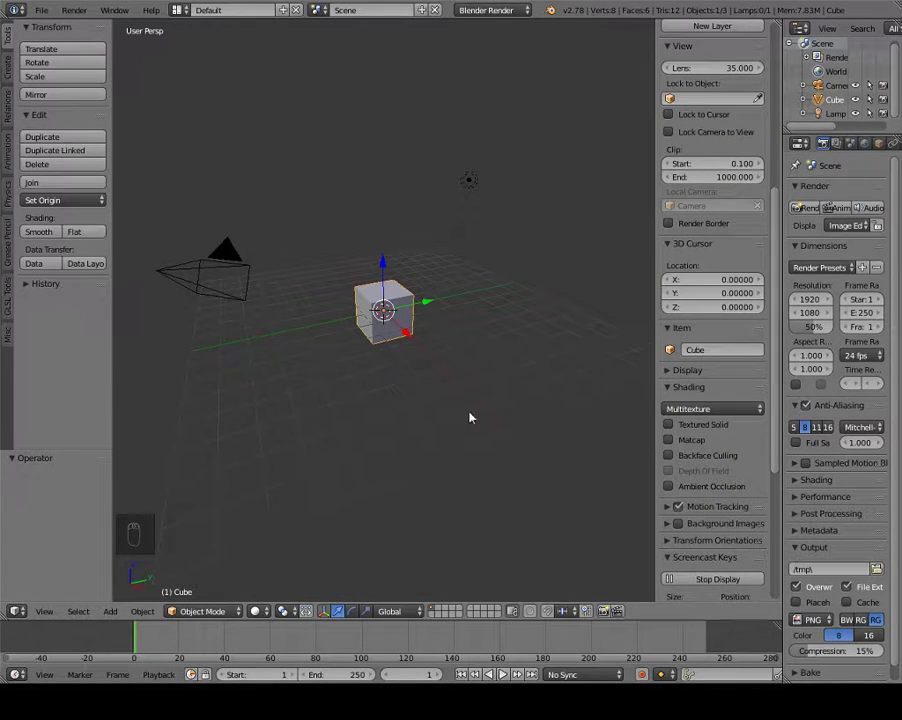
- Delete the default cube, paste in the cubicle row, and view it through the camera with the sidebar shown
key(n)
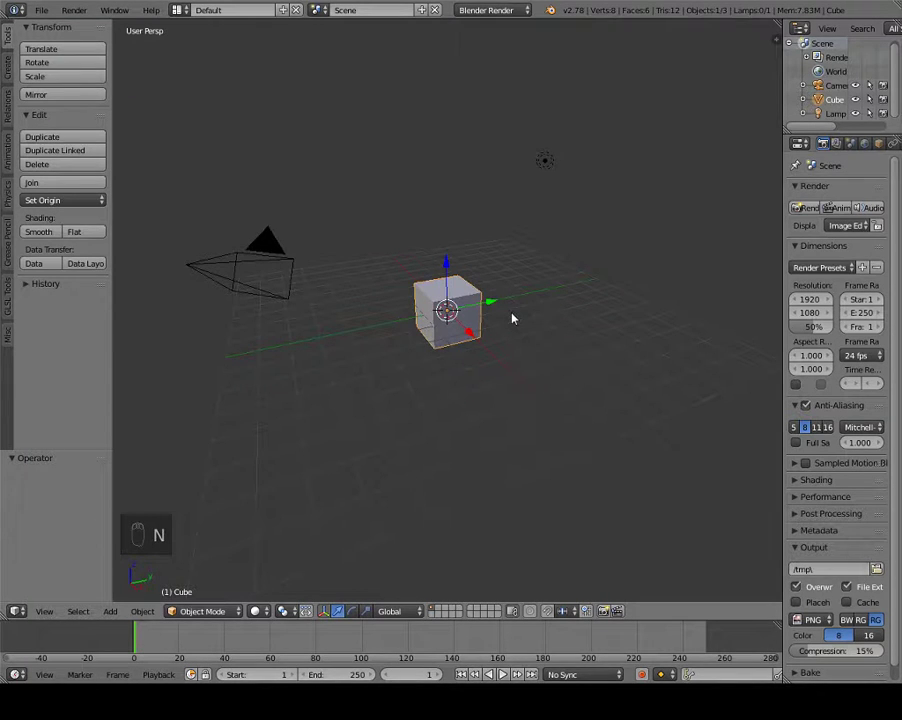
key(Delete)
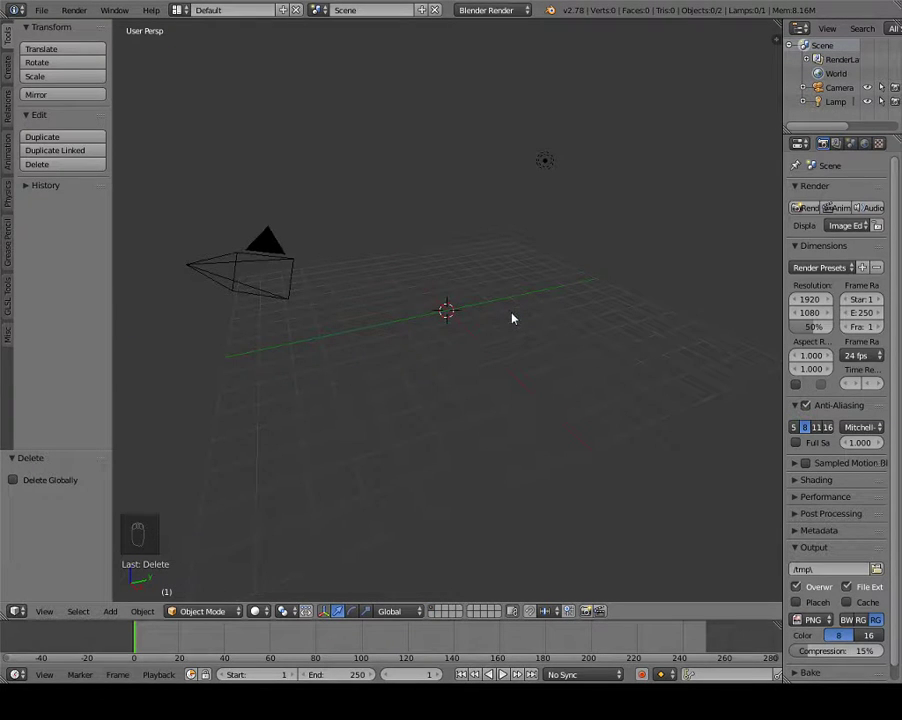
key(ctrl+v)
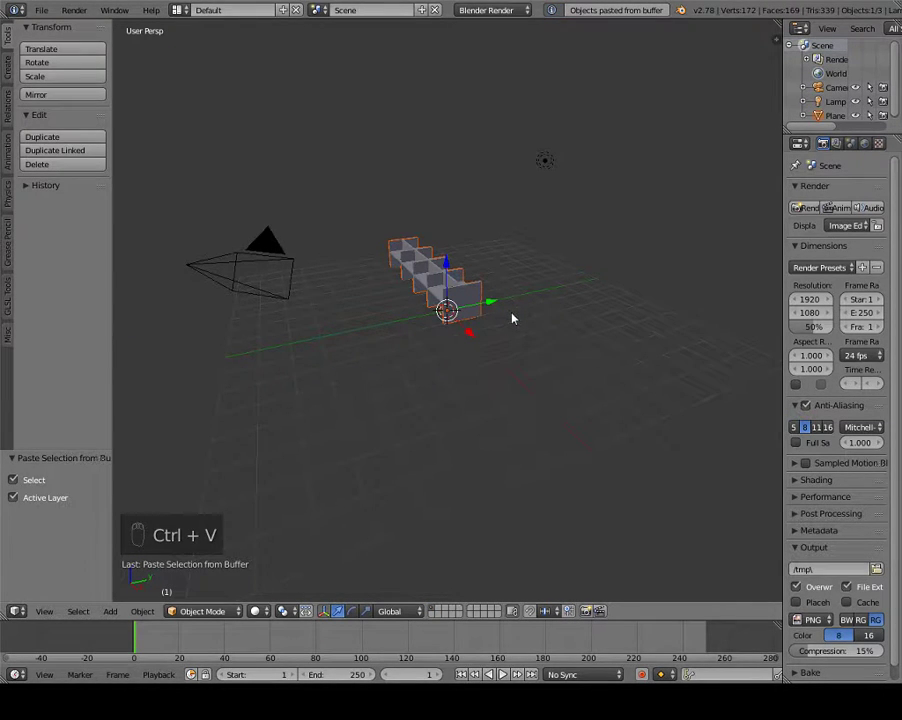
key(a)
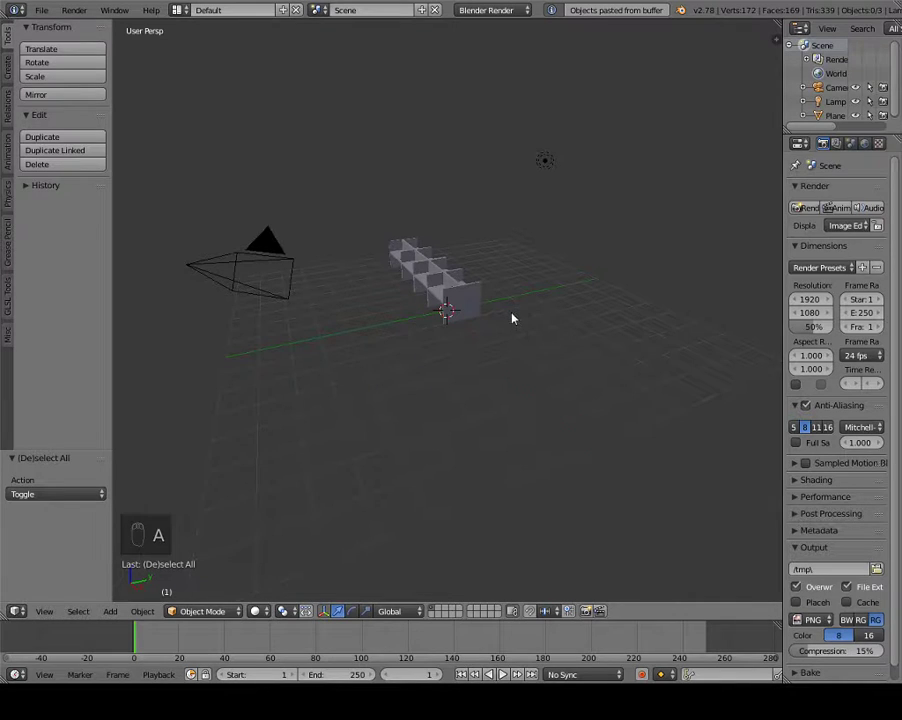
key(KP_0)
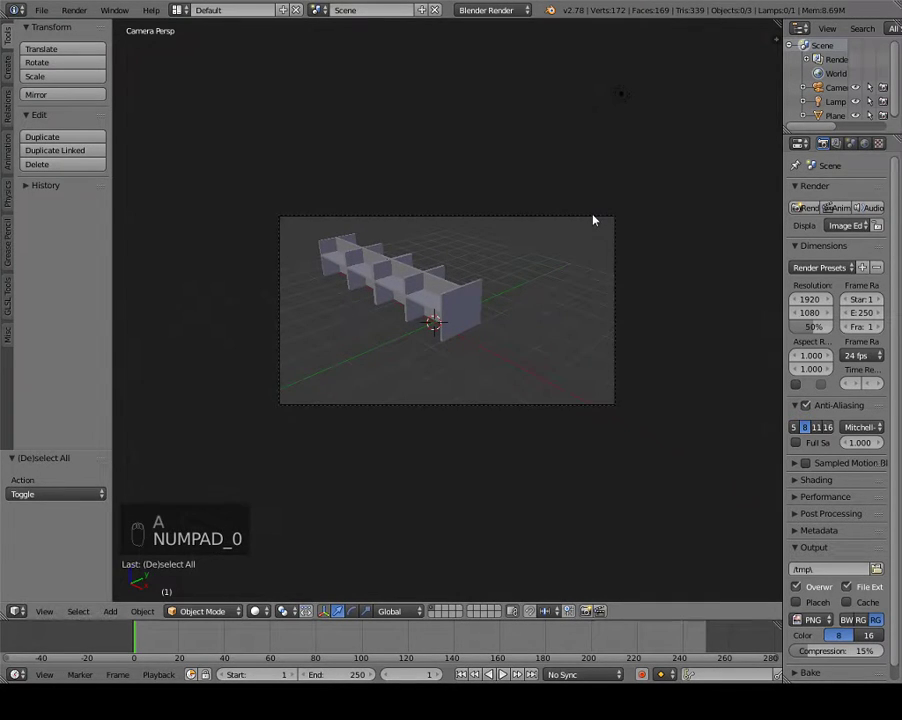
key(n)
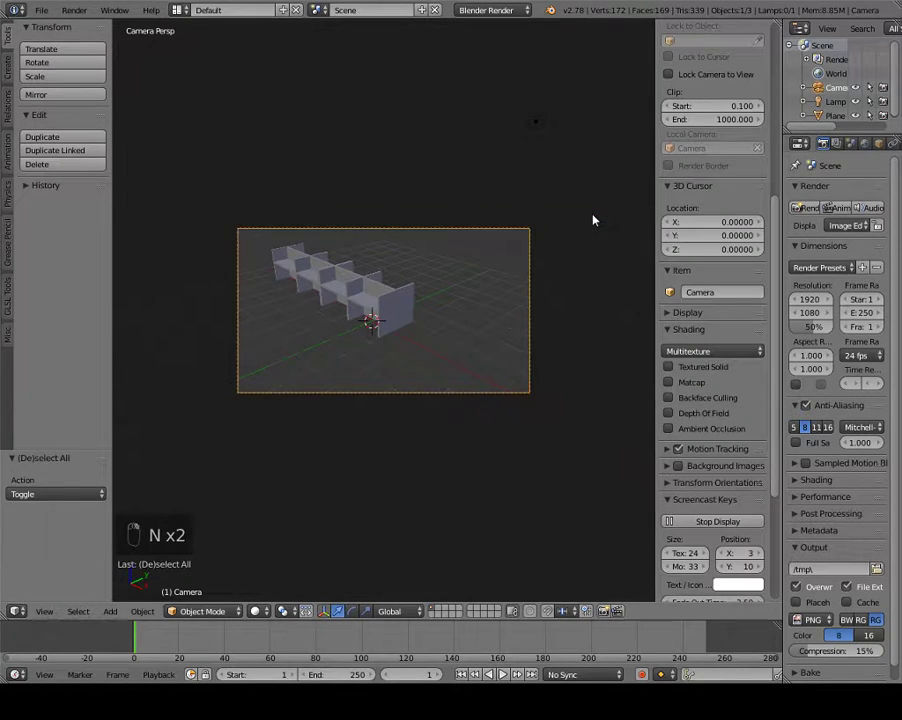
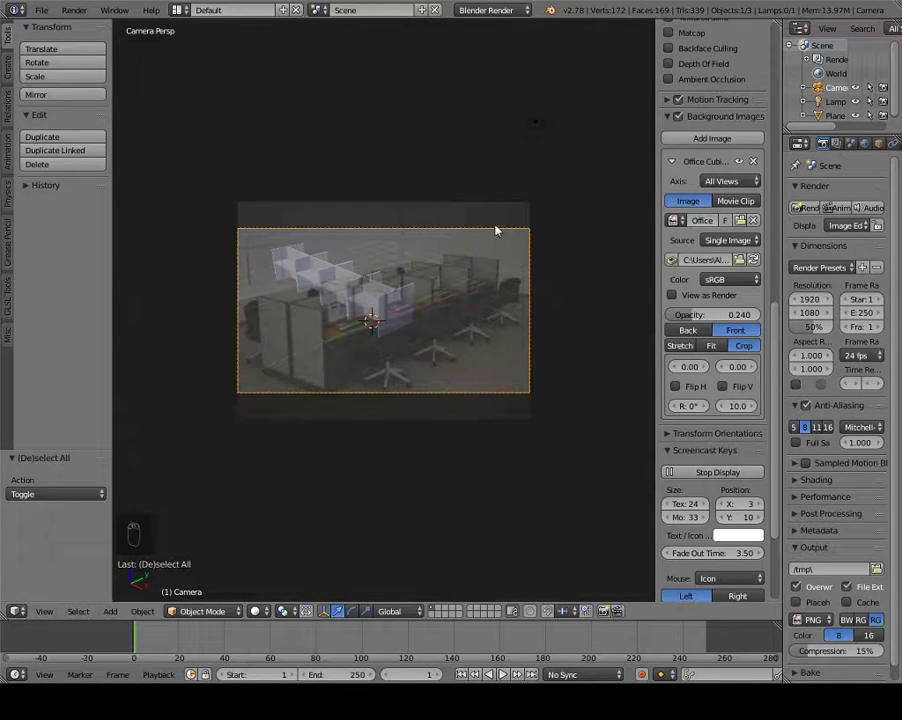
- Fly the camera and scale and move the cubicle row toward the photo's framing
drag(490, 237, 492, 251)
key(shift+f)
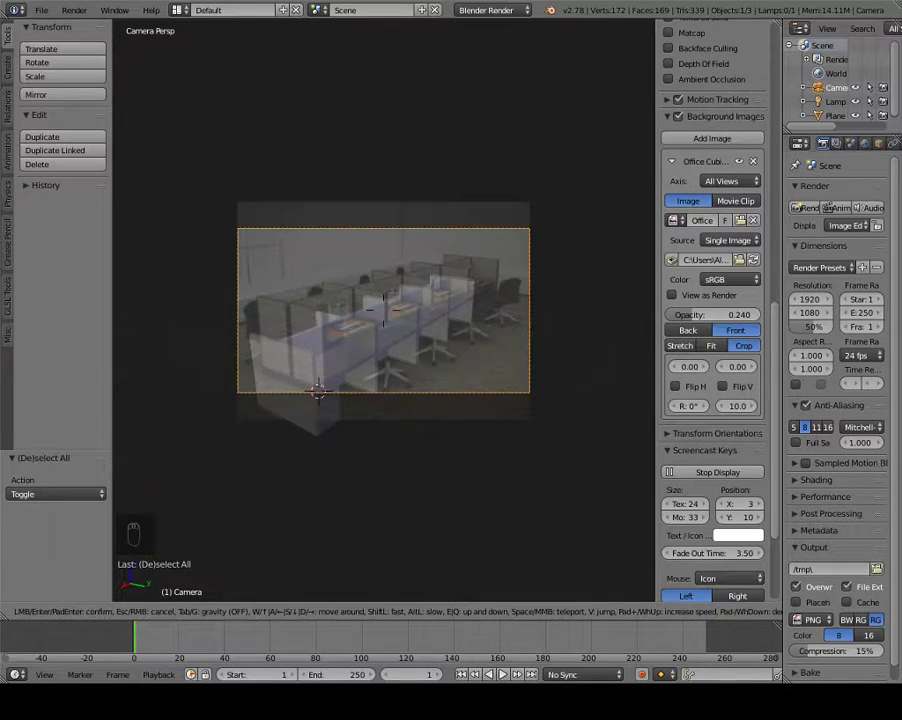
key(s)
key(g)
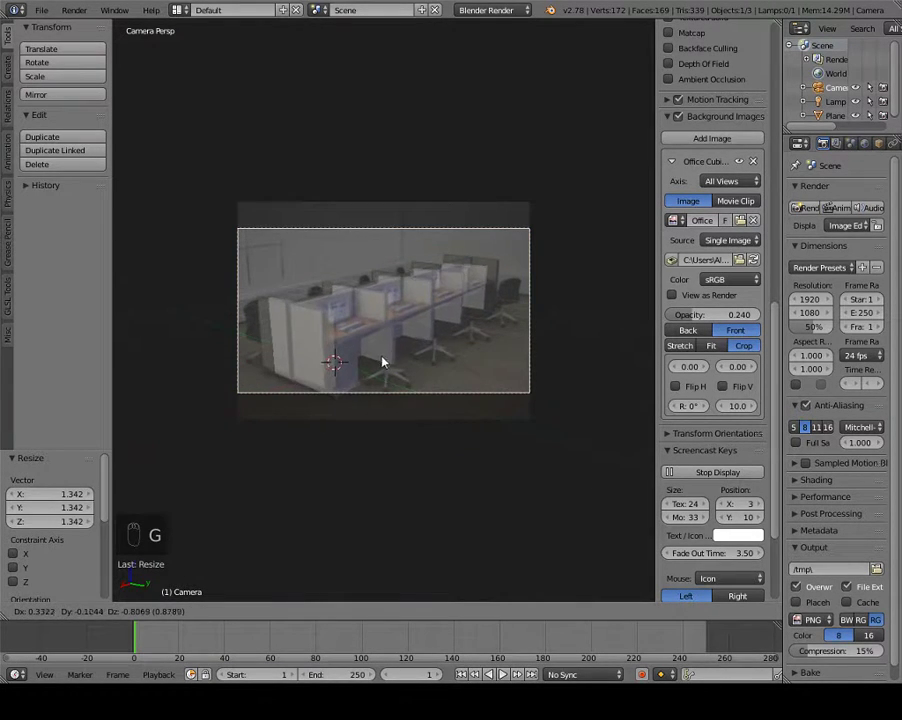
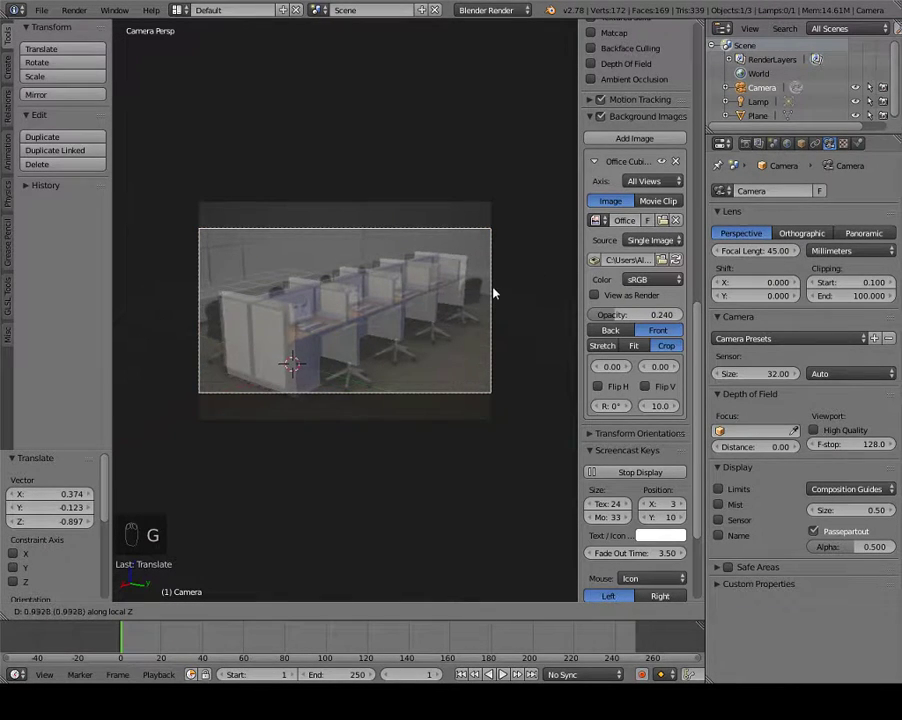
key(shift+f)
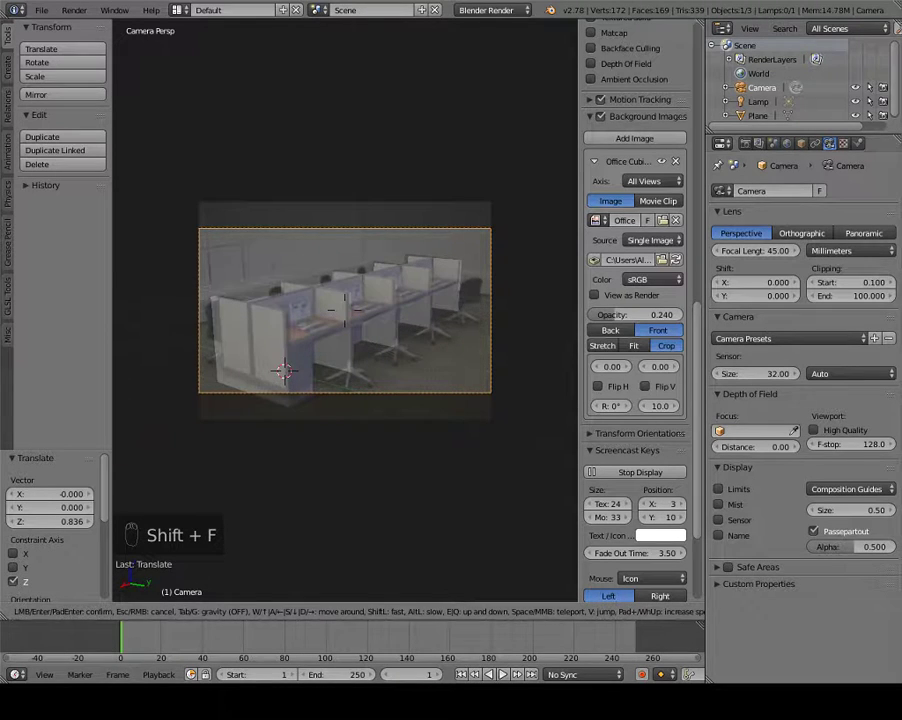
key(g)
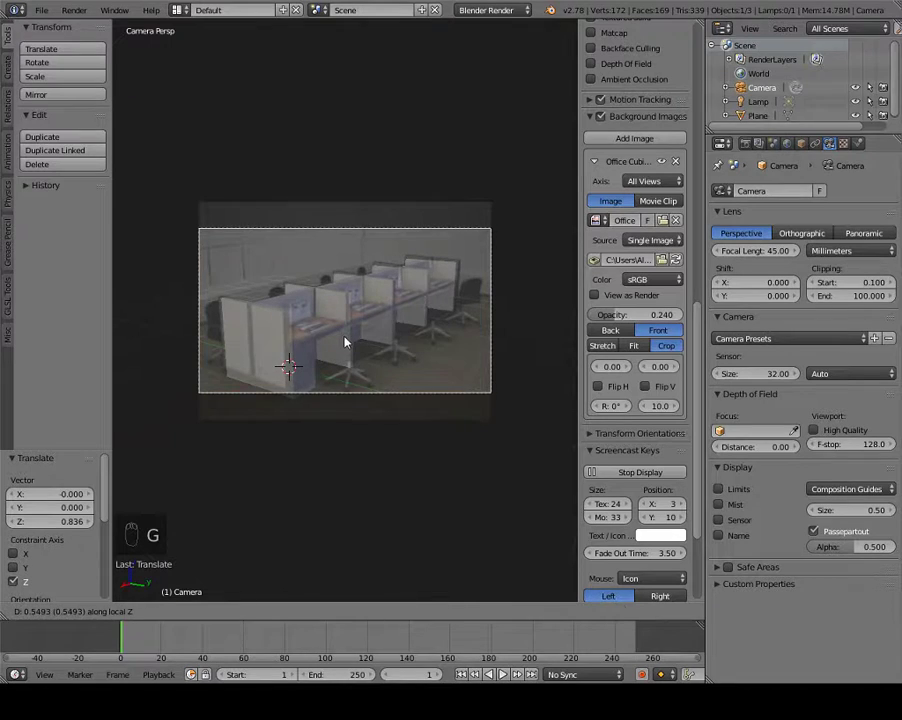
key(shift+f)
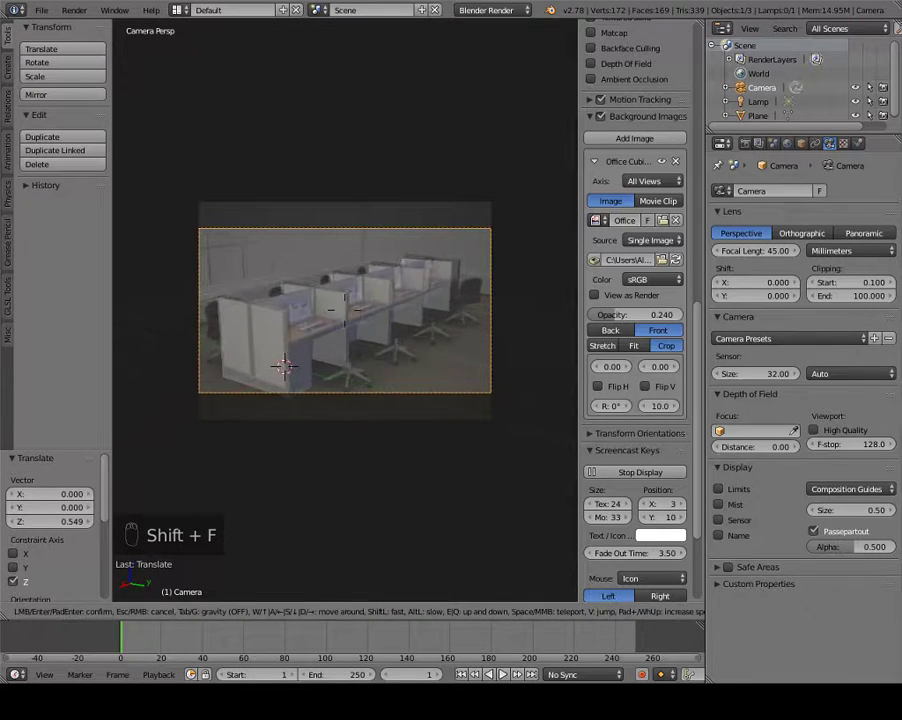
- Rotate and nudge the row while refining the camera until the mesh sits over the photo's cubicles
key(r)
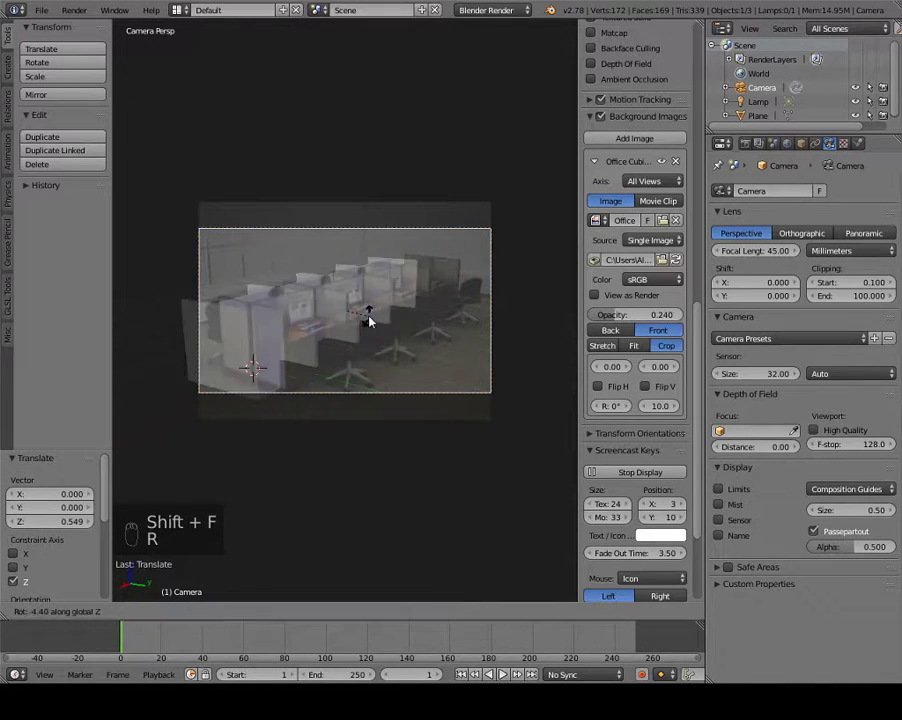
key(g)
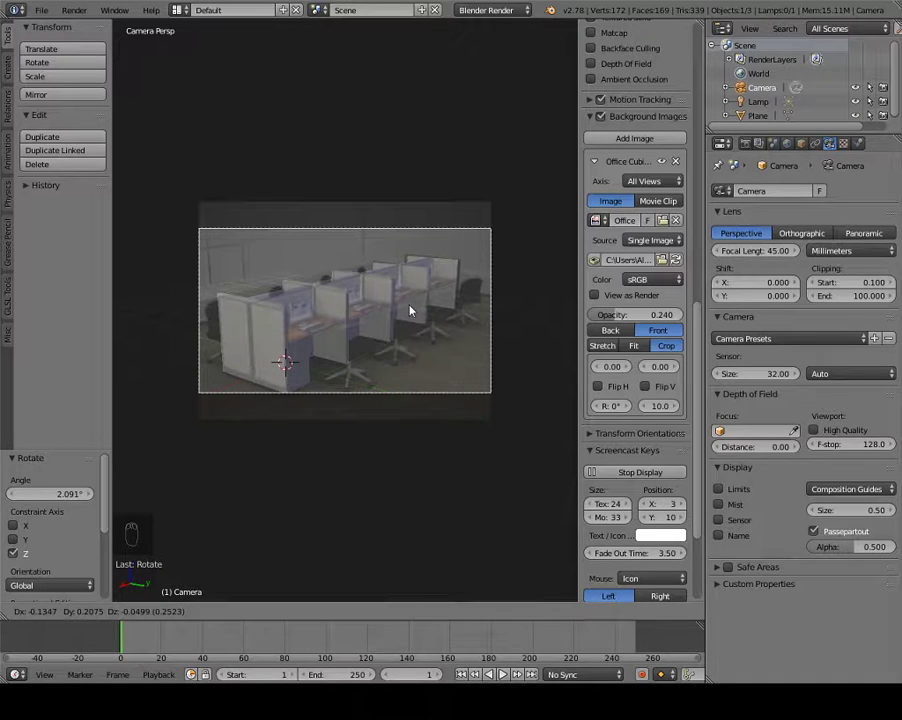
key(shift+f)
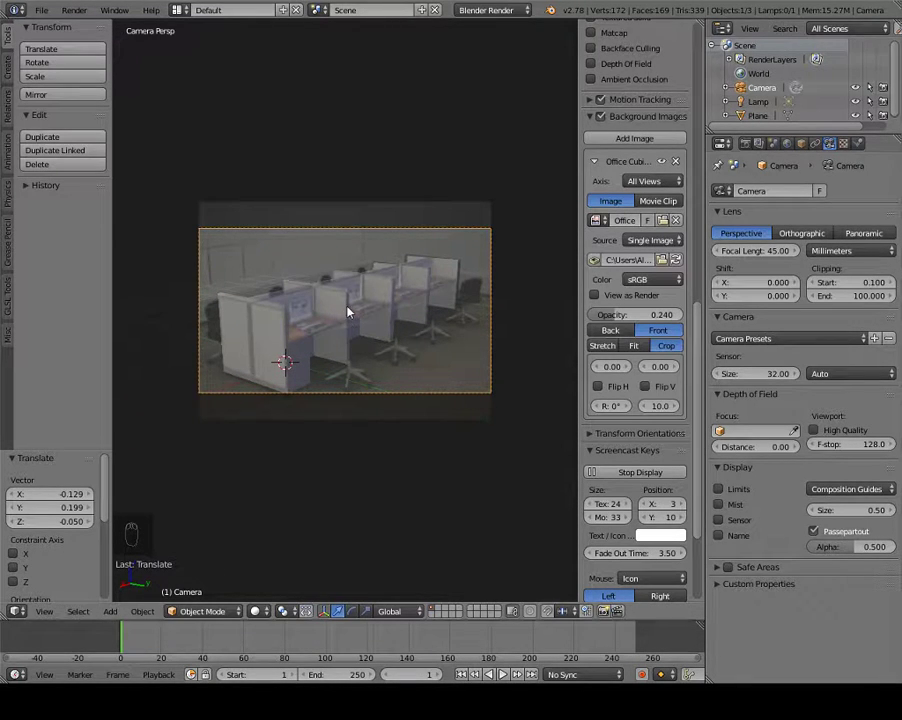
key(g)
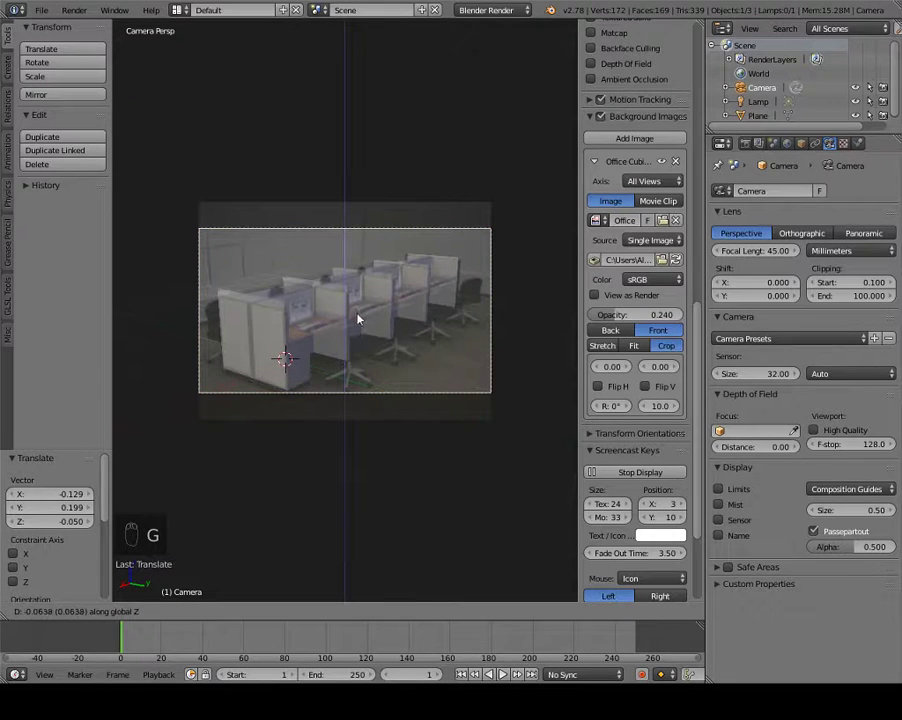
key(shift+f)
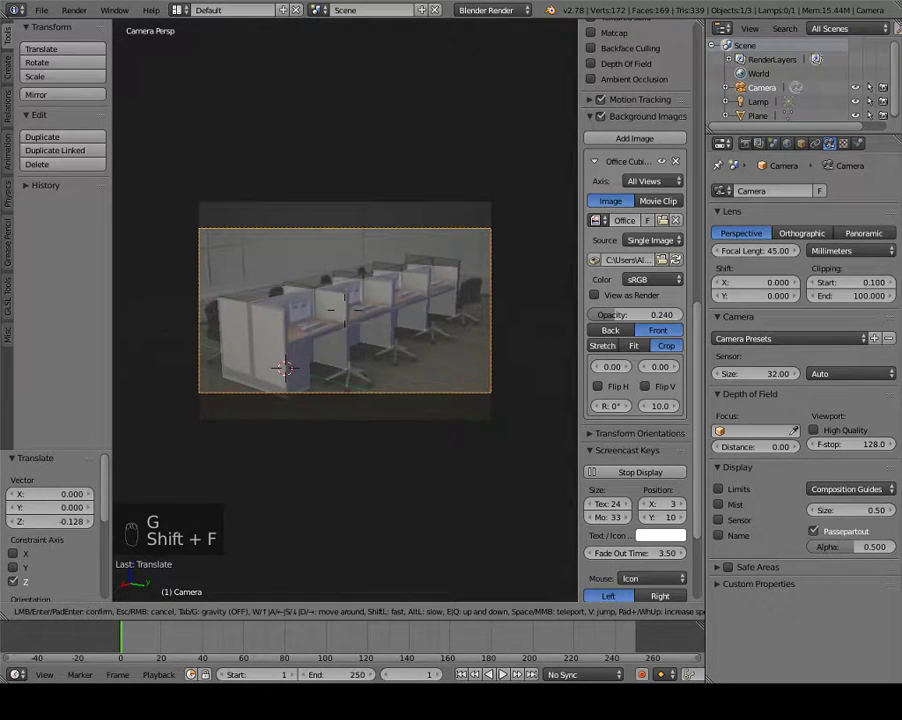
key(g)
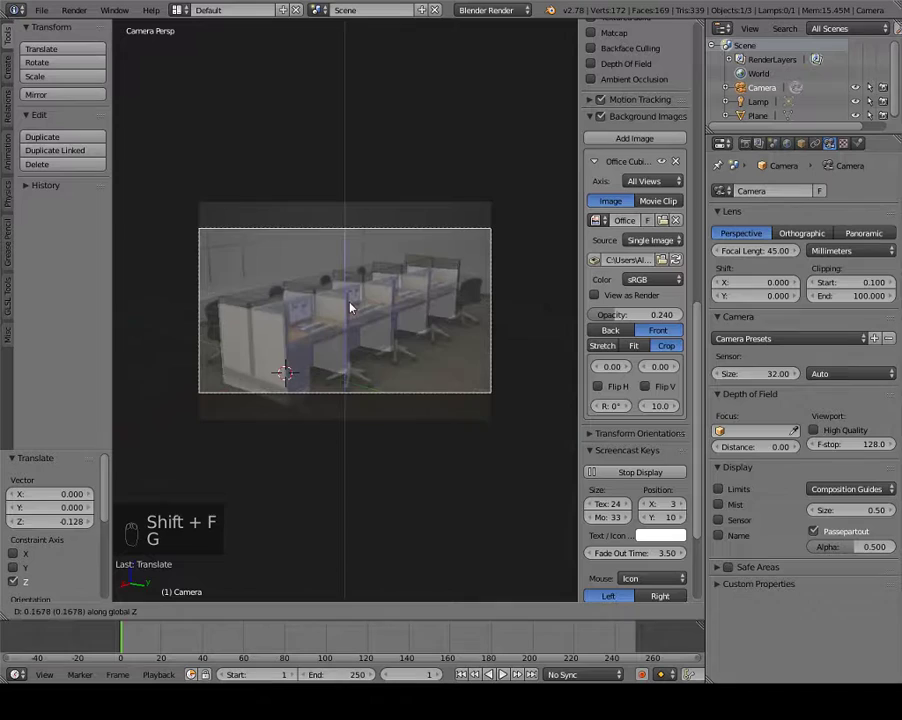
key(shift+f)
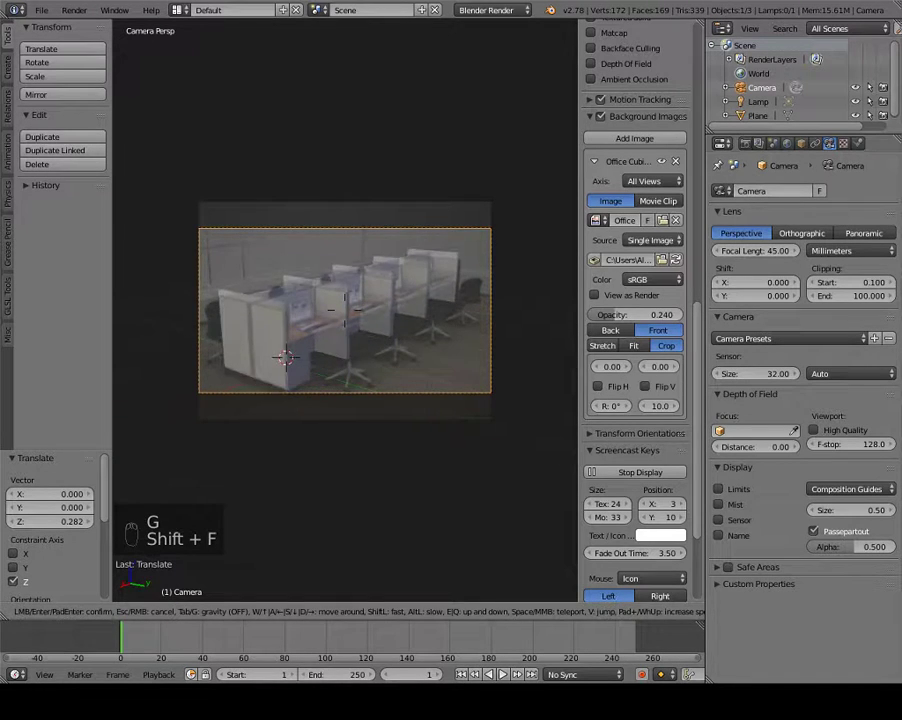
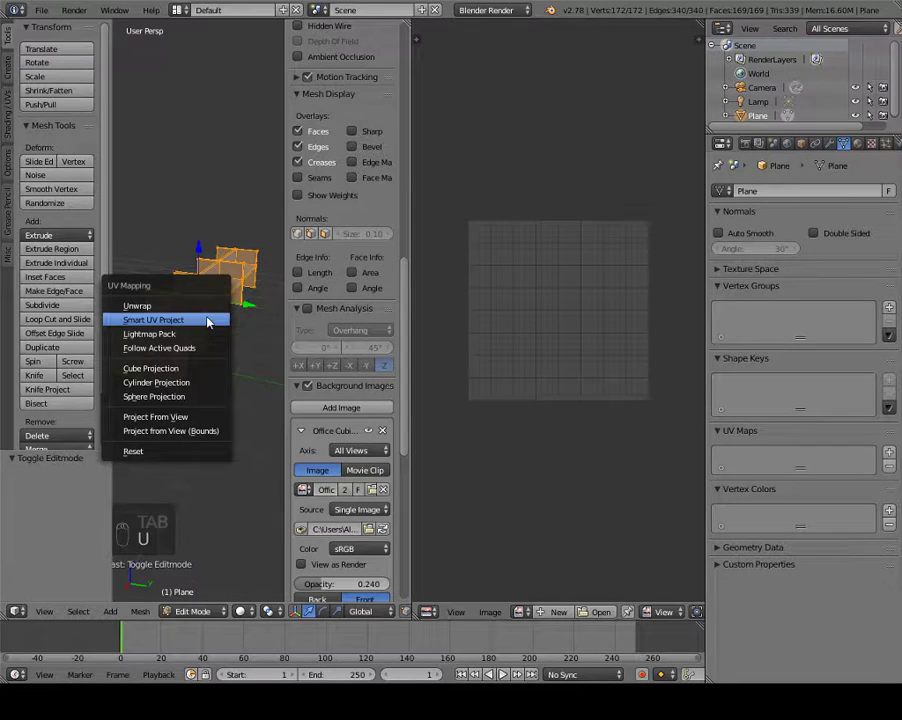
- Unwrap the selected cubicle mesh with Smart UV Project
drag(207, 327, 209, 389)
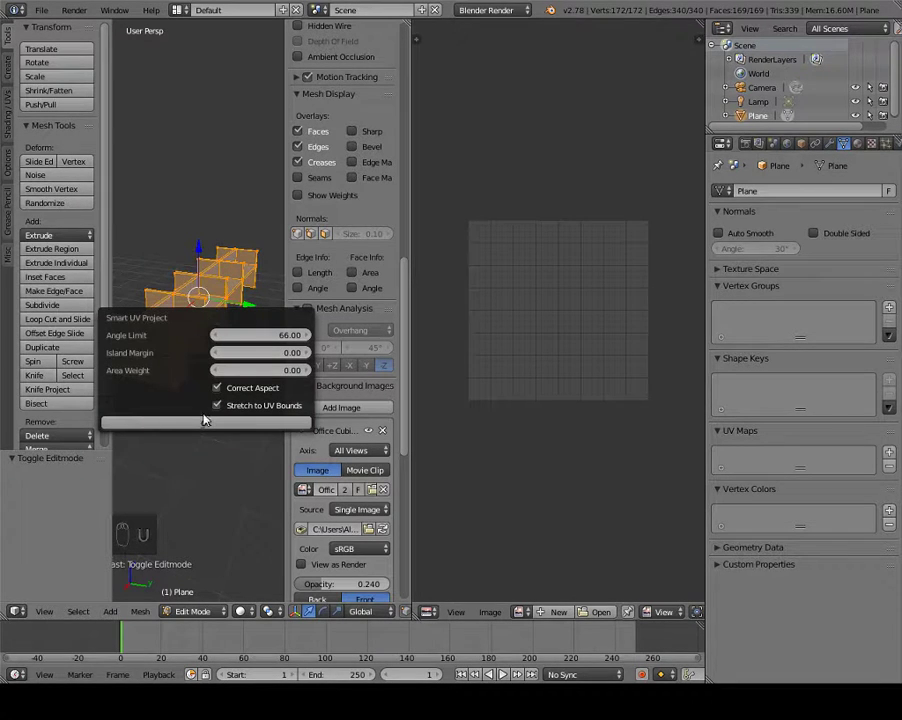
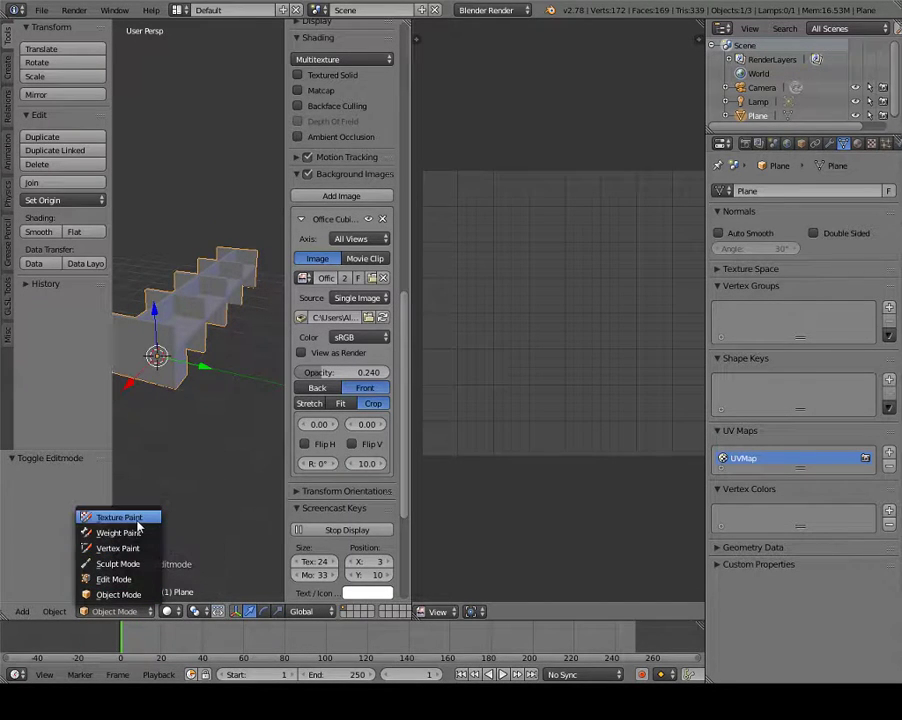
- Create the blank paint texture, enable GLSL shading, and paint red test strokes on the cubicle walls
click(143, 524)
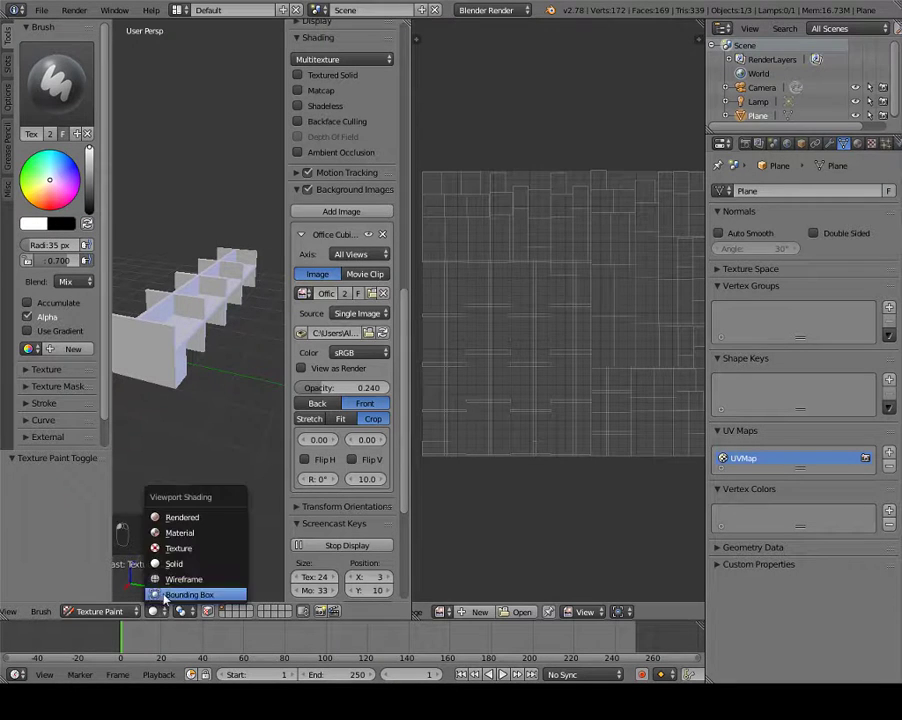
click(172, 551)
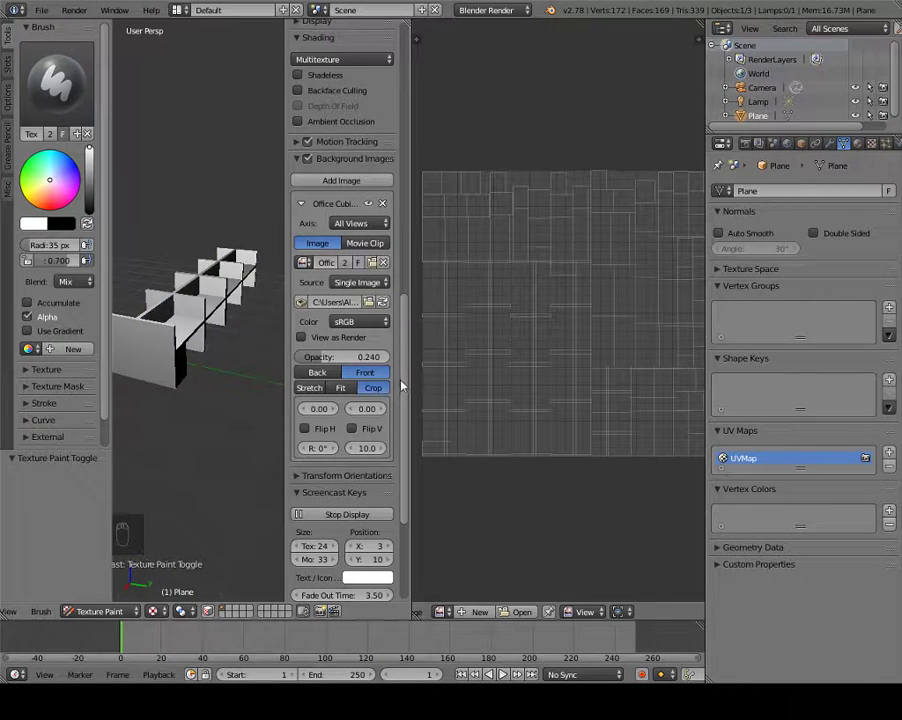
click(412, 377)
drag(399, 311, 319, 262)
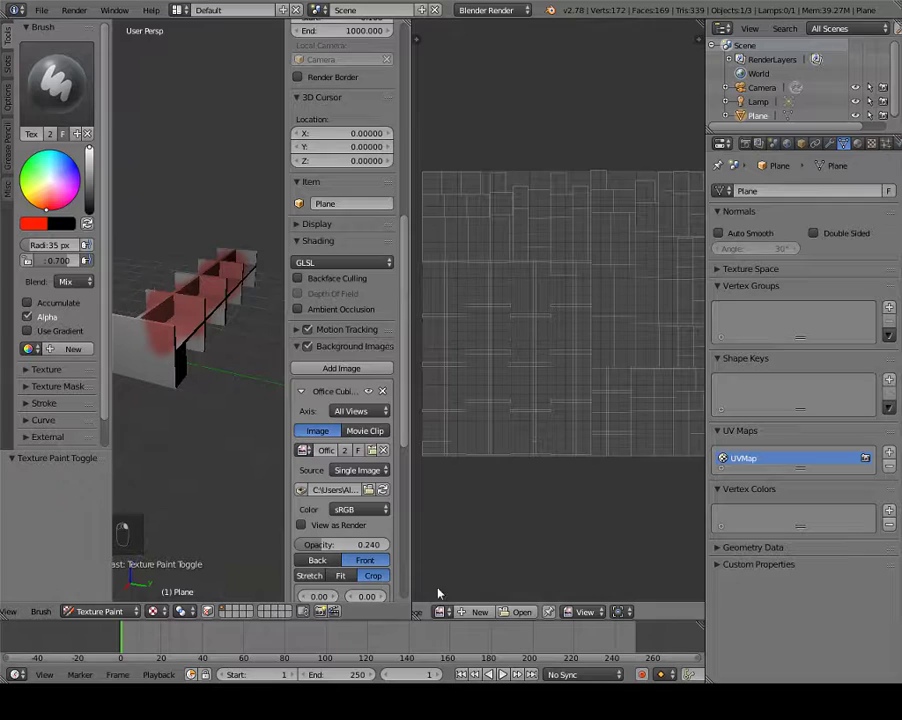
click(467, 544)
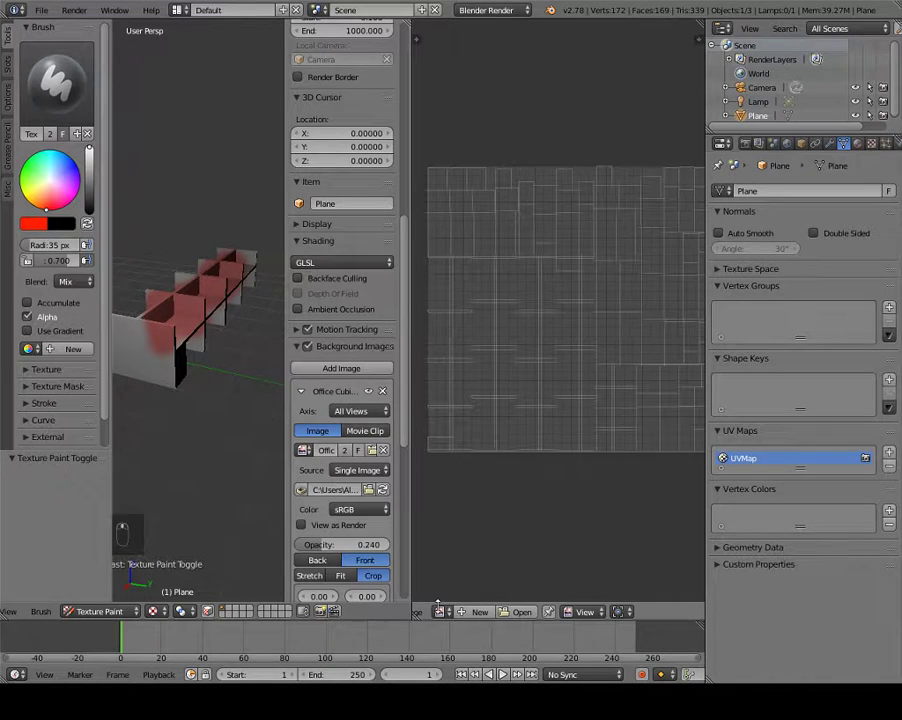
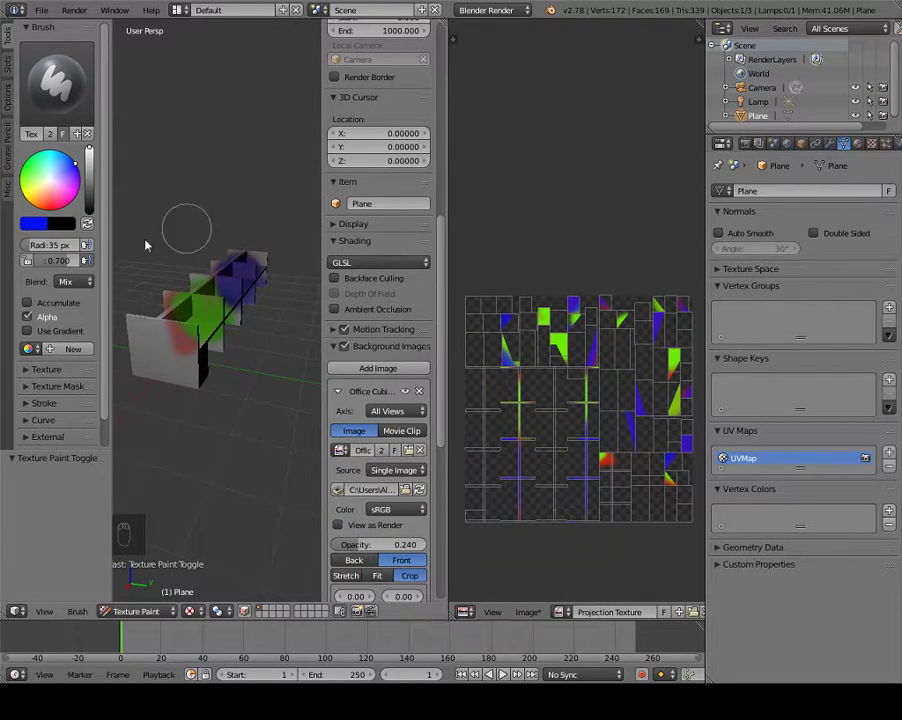
- Paint another test stroke, then erase all the test colour so the walls are blank again
drag(112, 244, 90, 150)
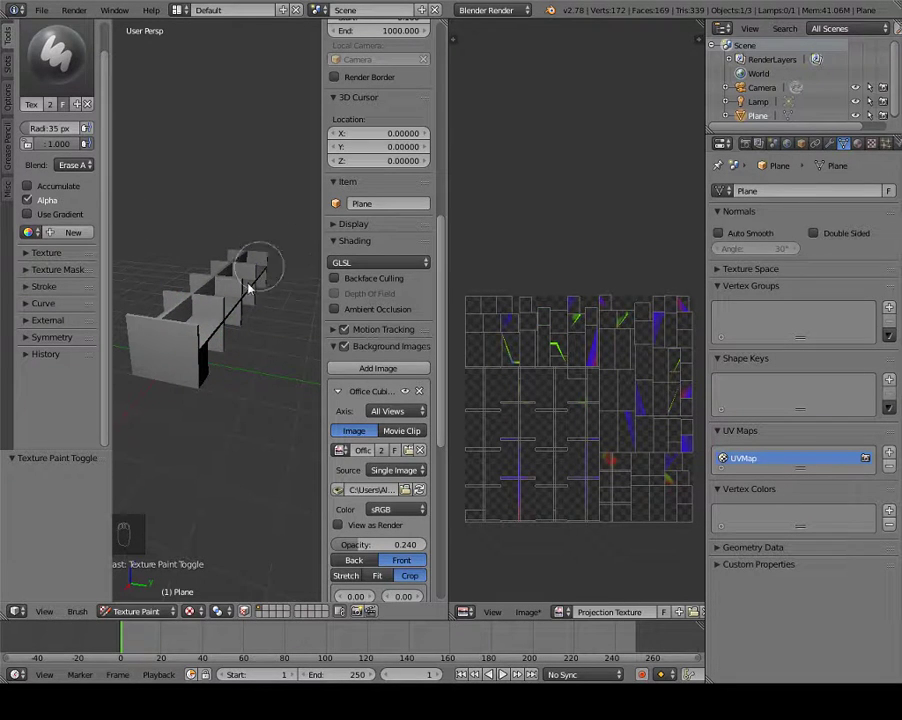
drag(193, 335, 297, 264)
drag(297, 264, 216, 304)
middle_click(216, 304)
click(228, 287)
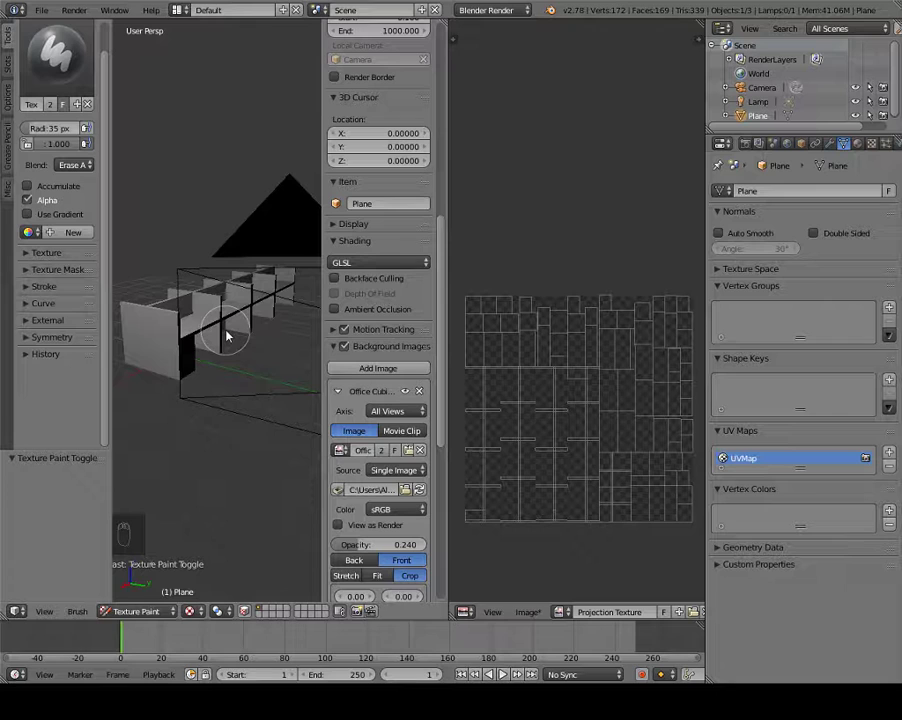
- Project the office photo from the camera onto the model and orbit to inspect the textured cubicles
key(KP_0)
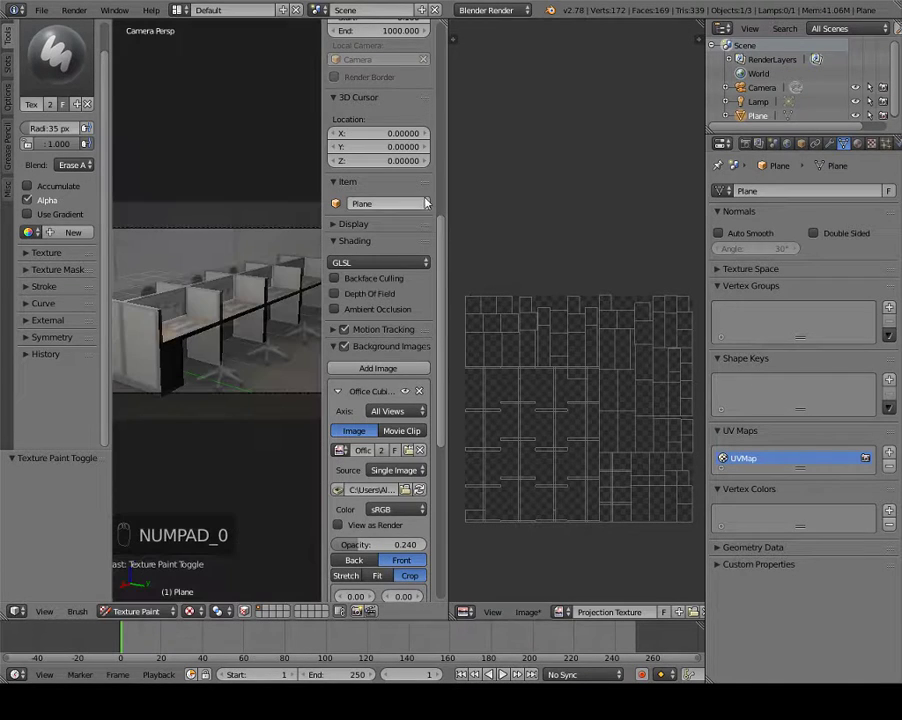
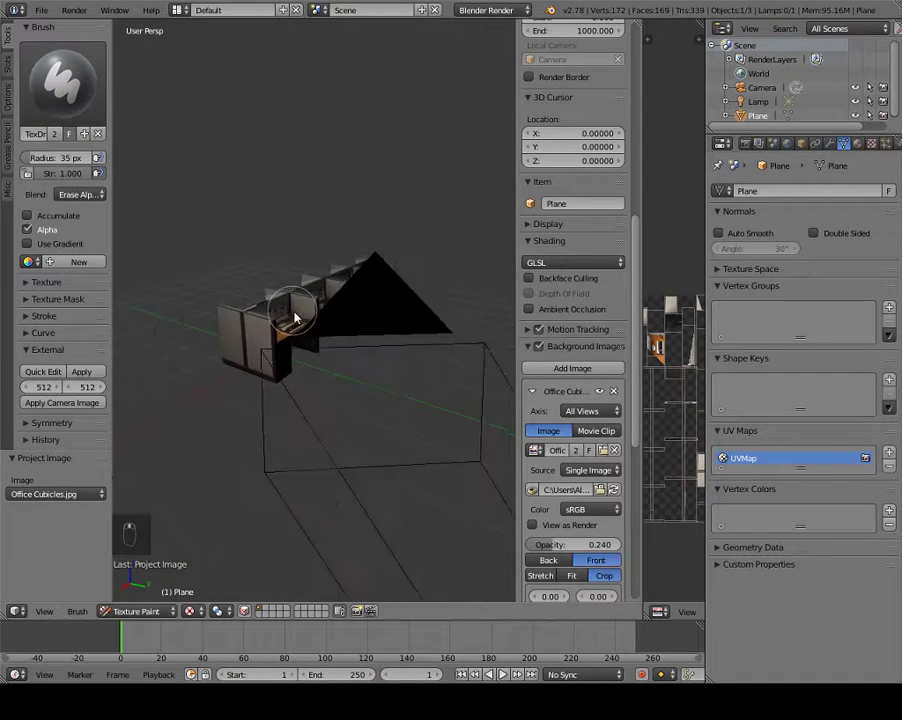
drag(310, 340, 291, 342)
middle_click(290, 334)
middle_click(284, 329)
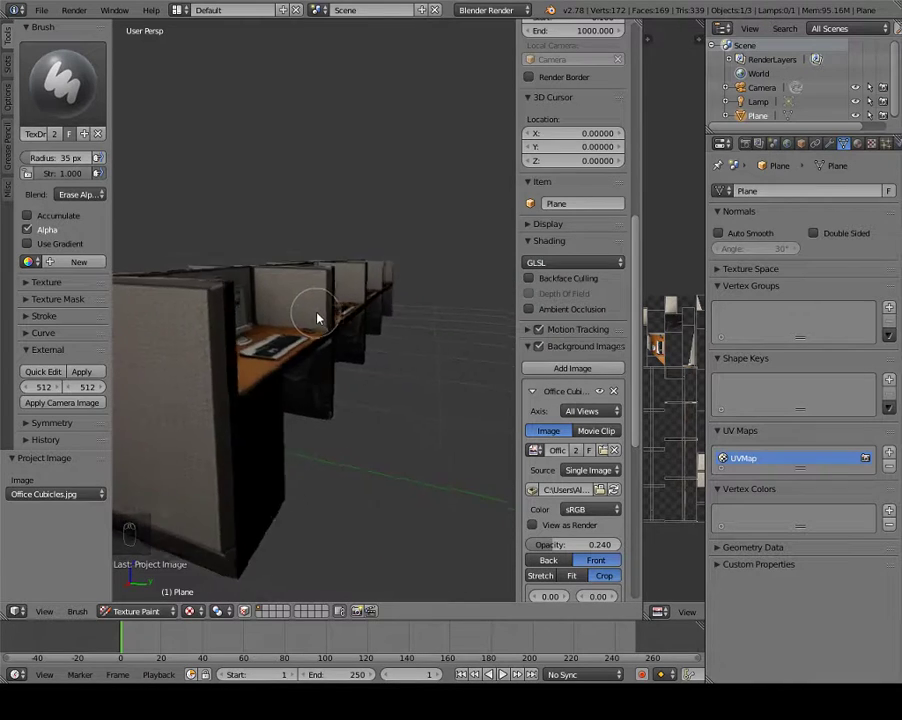
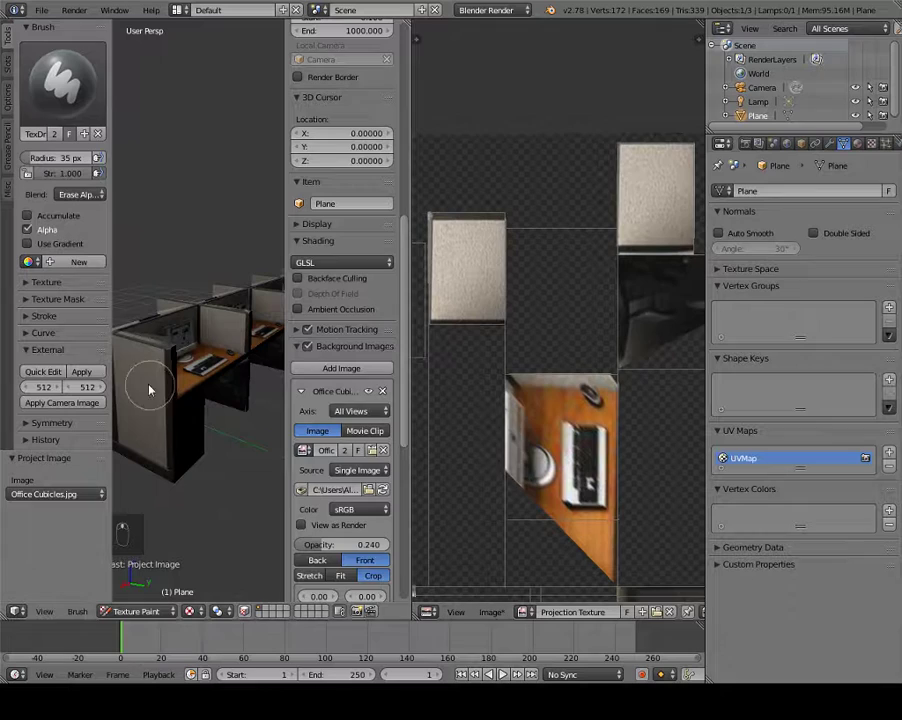
key(Tab)
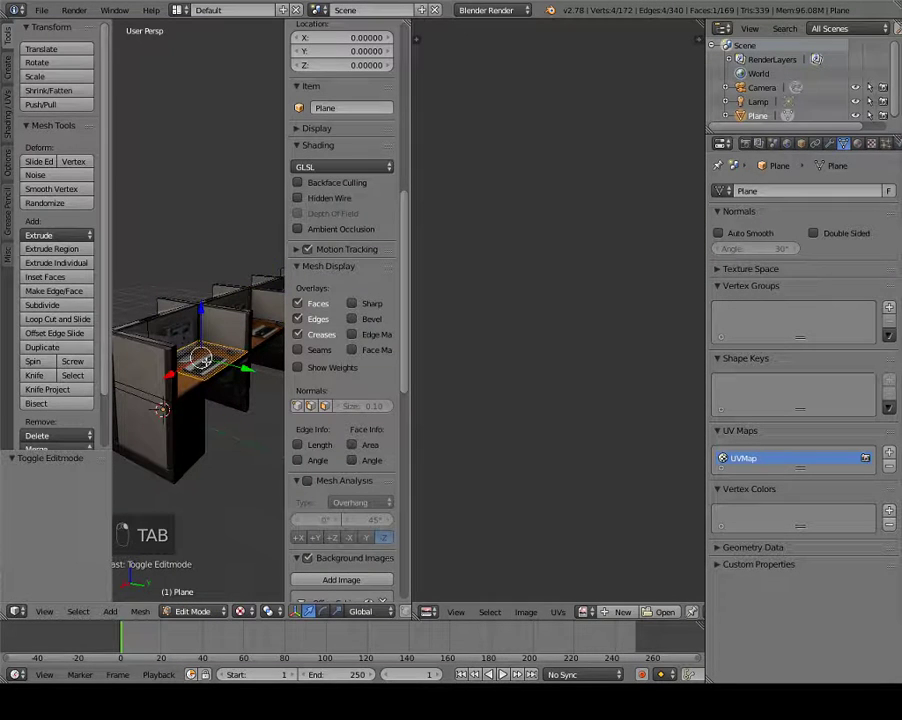
middle_click(582, 622)
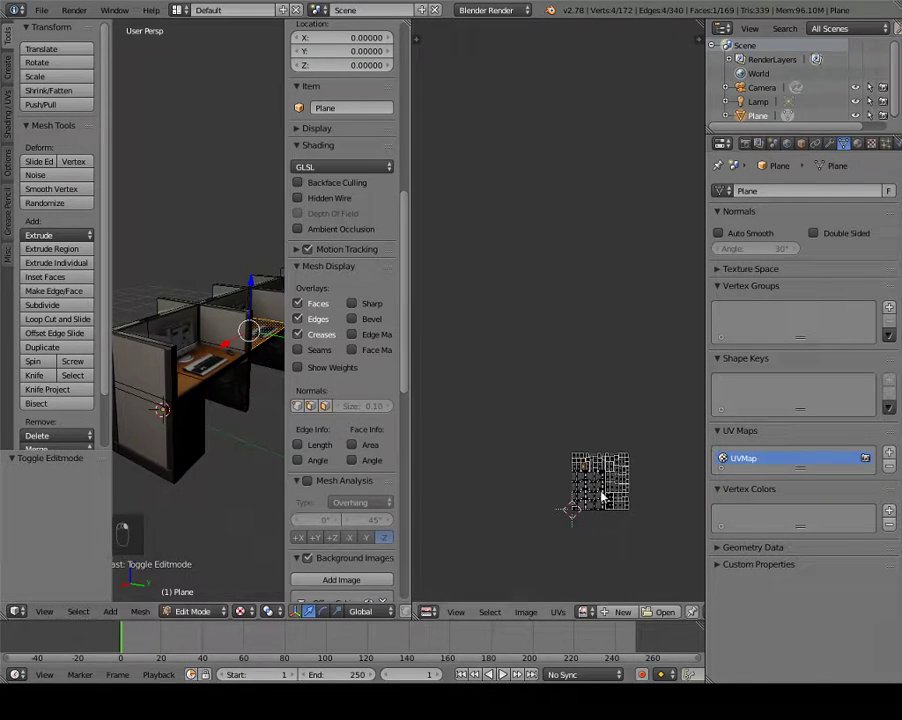
click(516, 271)
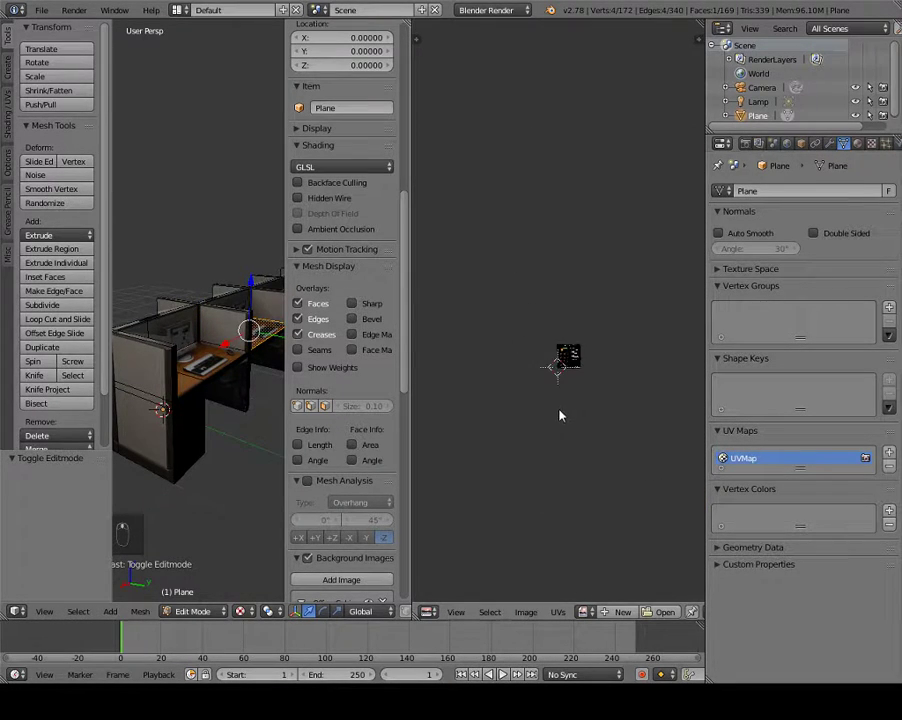
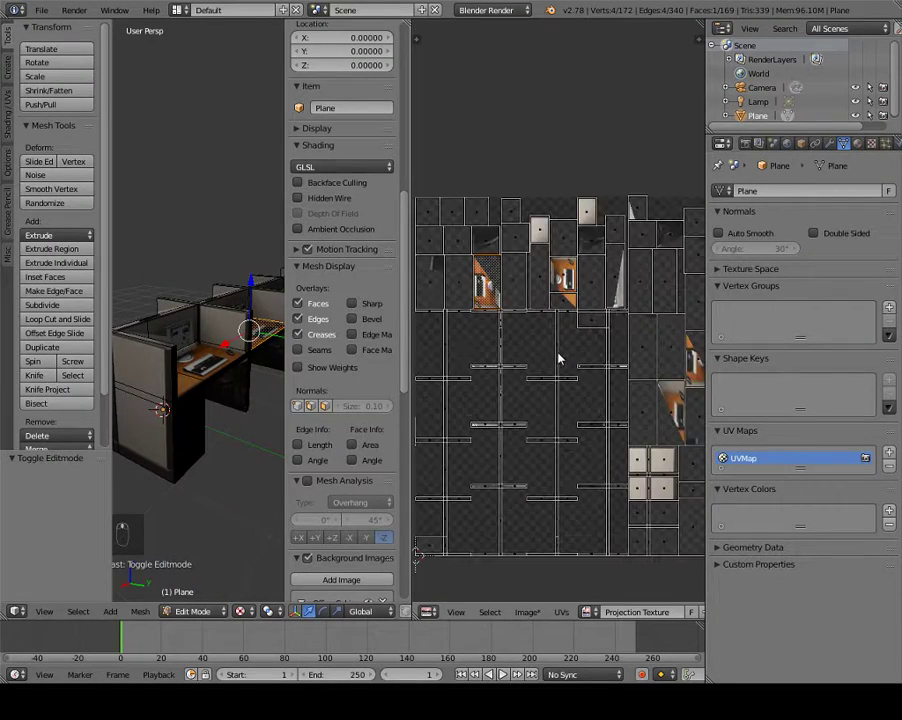
key(Tab)
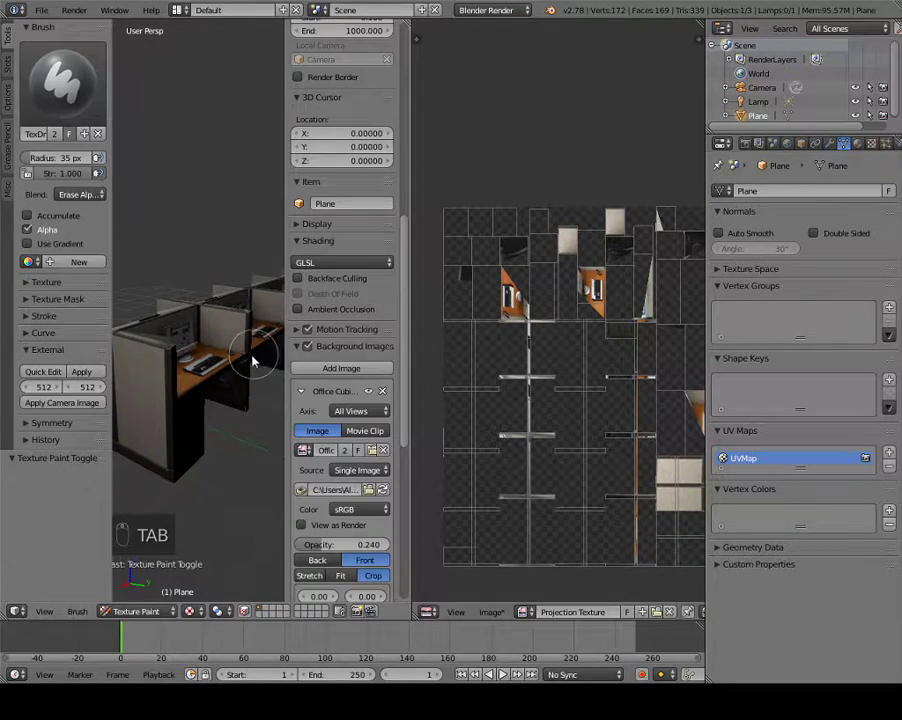